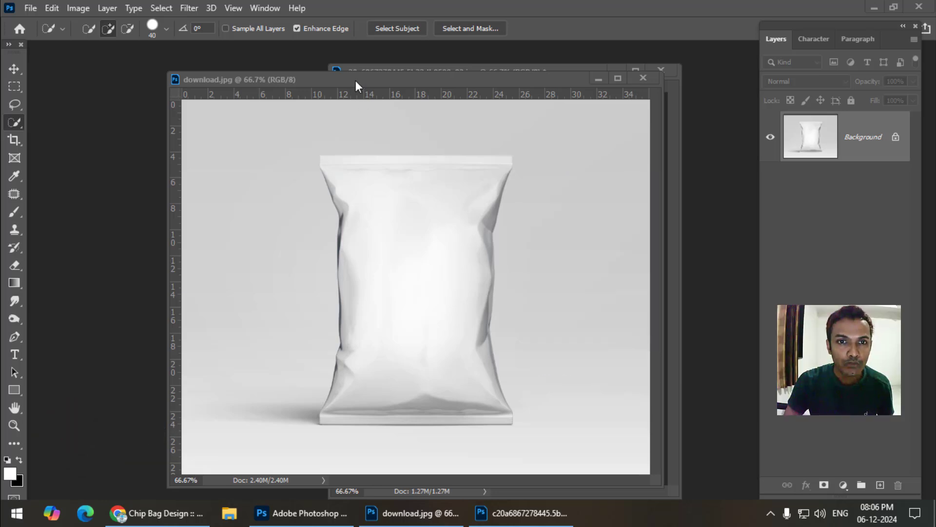
- Quick-select the white bag, copy it to its own layer, and hide the grey Background layer
{"action": "left_click", "coordinate": [356, 79]}
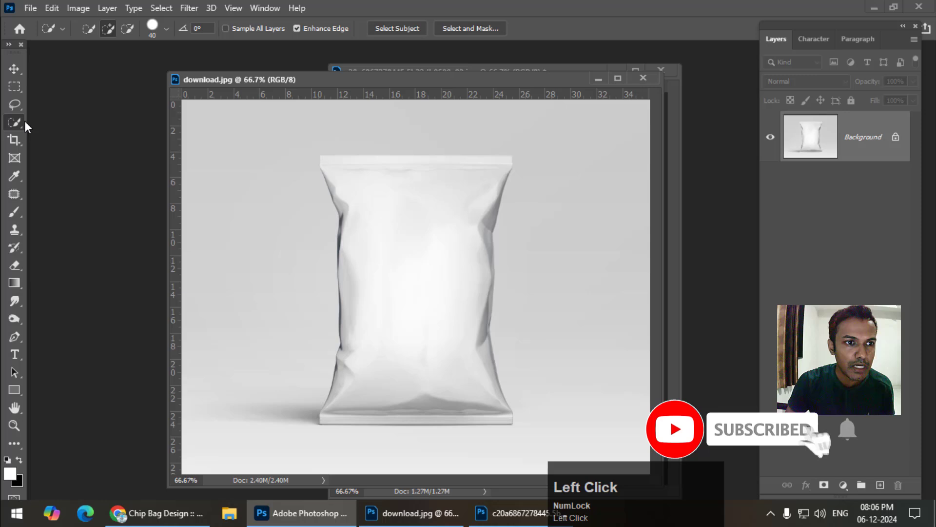
{"action": "right_click", "coordinate": [22, 123]}
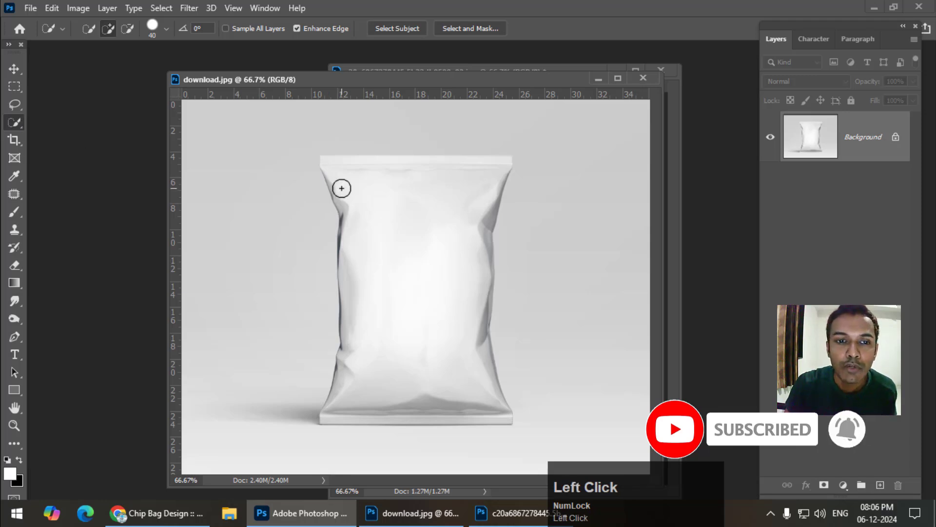
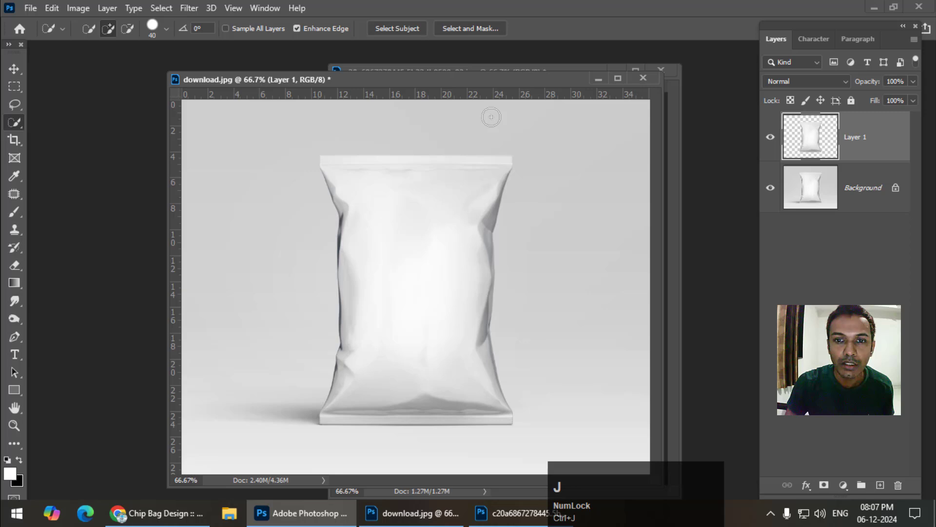
{"action": "left_click", "coordinate": [773, 196]}
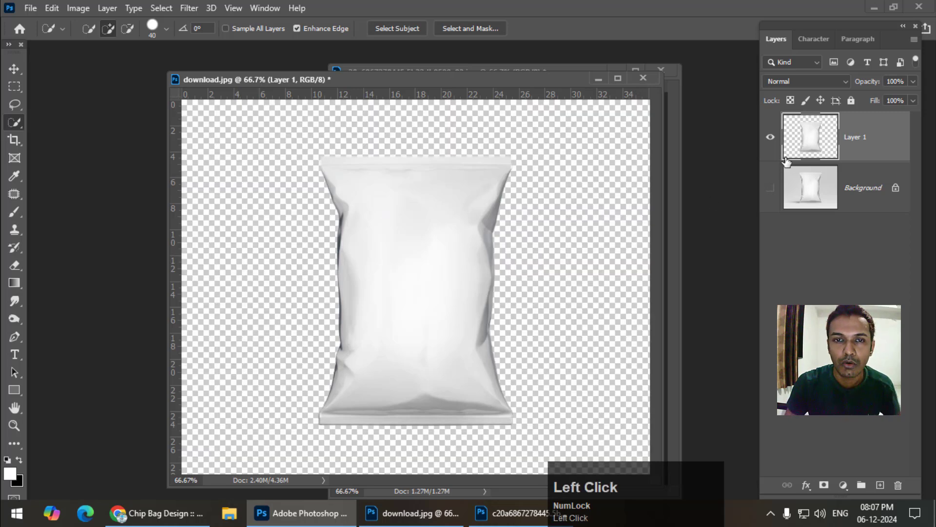
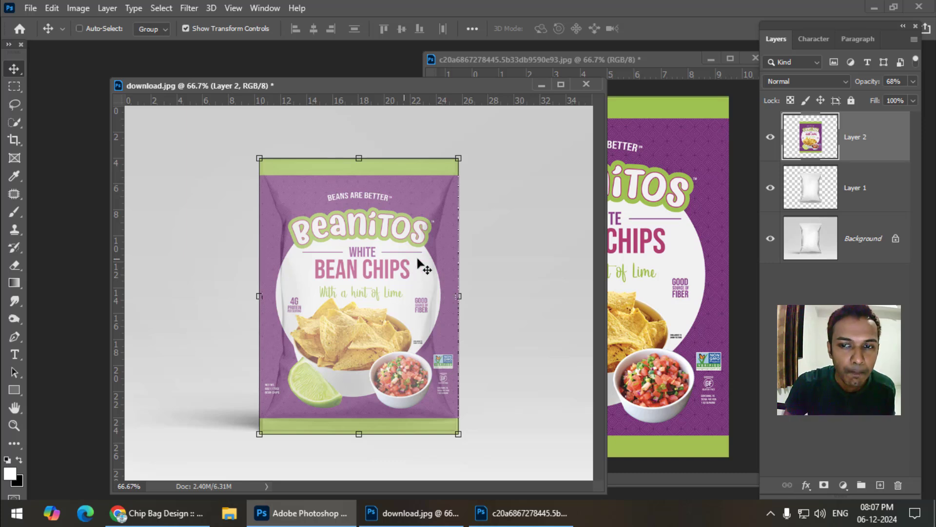
- Bring the Beanitos design layer back to 100% opacity over the bag
{"action": "left_click_drag", "start_coordinate": [868, 84], "coordinate": [859, 153]}
- Bring up the design layer's options to create a clipping mask onto the bag
{"action": "right_click", "coordinate": [900, 153]}
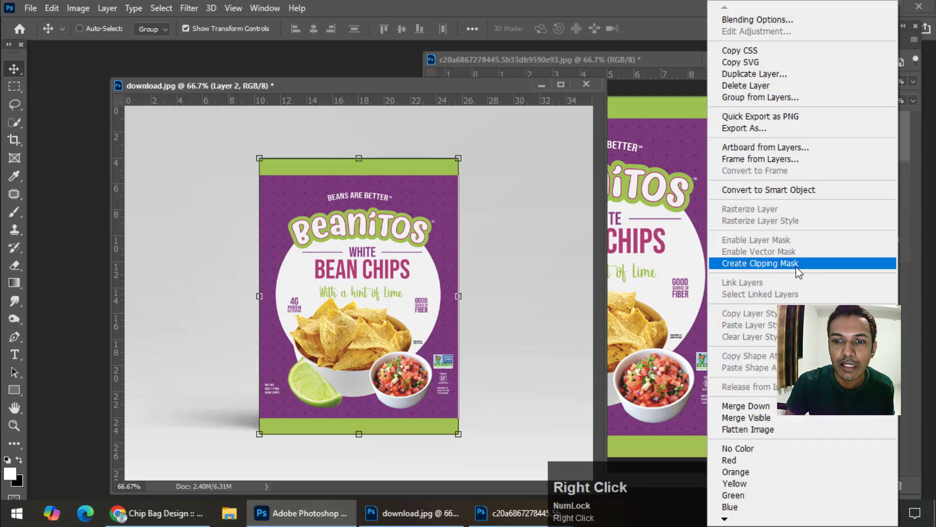
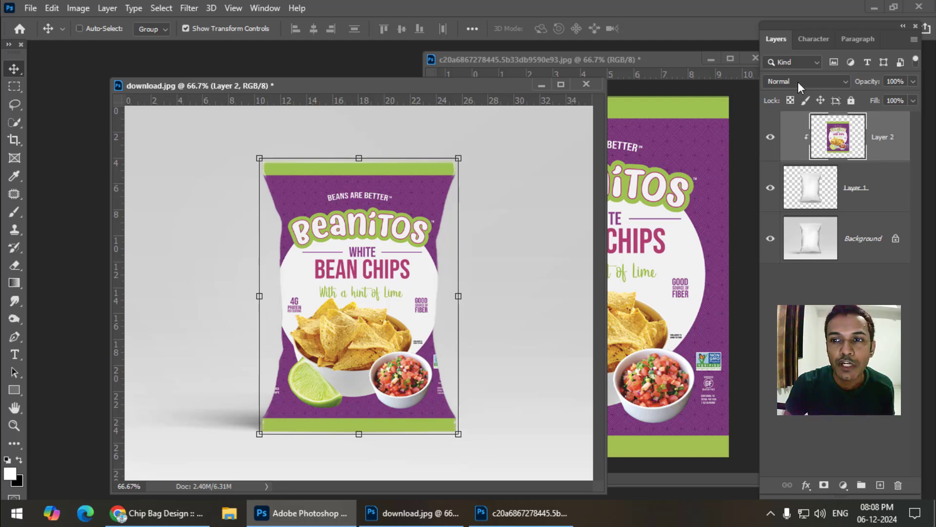
- Set the design layer to Multiply and check at 100% zoom that the bag's wrinkles show through
{"action": "left_click", "coordinate": [800, 86]}
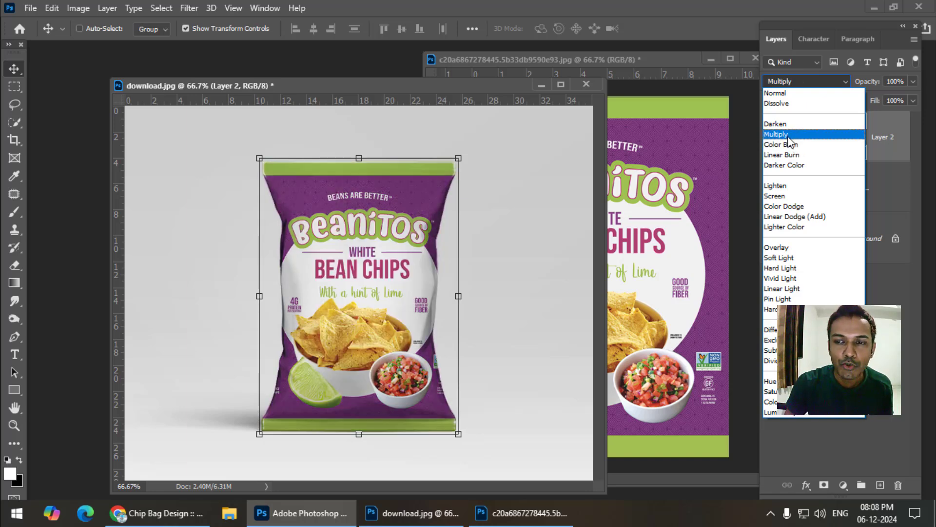
{"action": "left_click", "coordinate": [790, 139]}
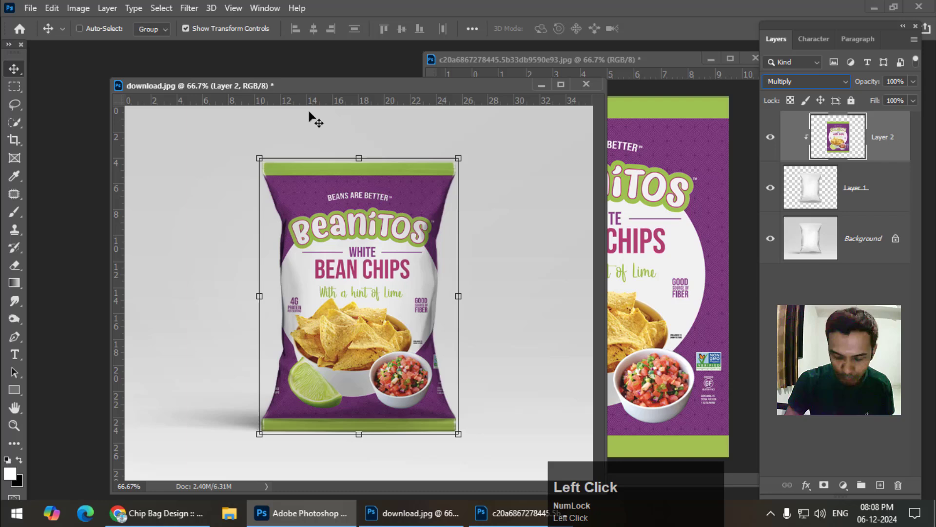
{"action": "key", "text": "ctrl+="}
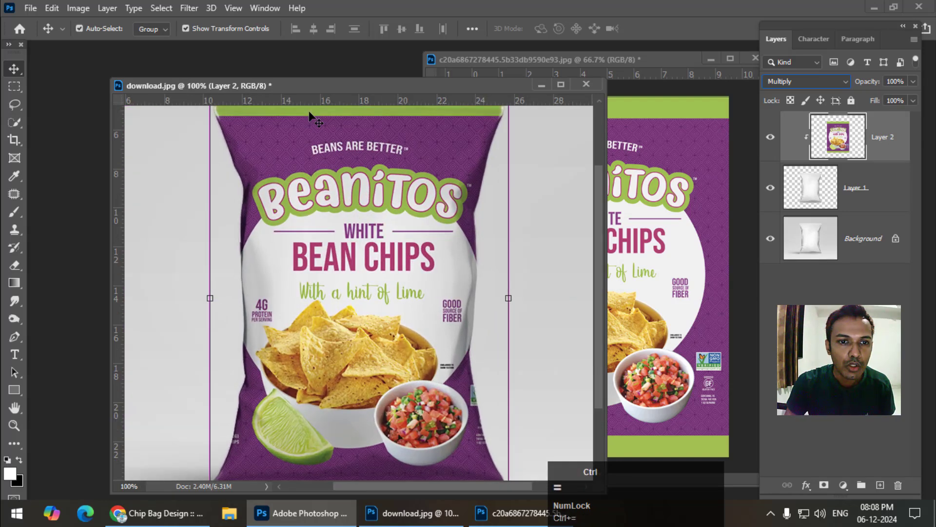
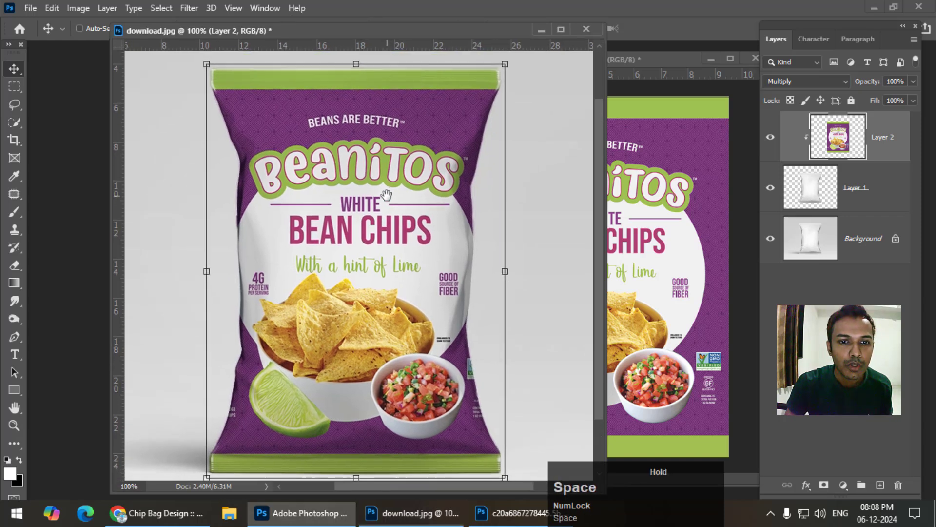
{"action": "left_click", "coordinate": [25, 91]}
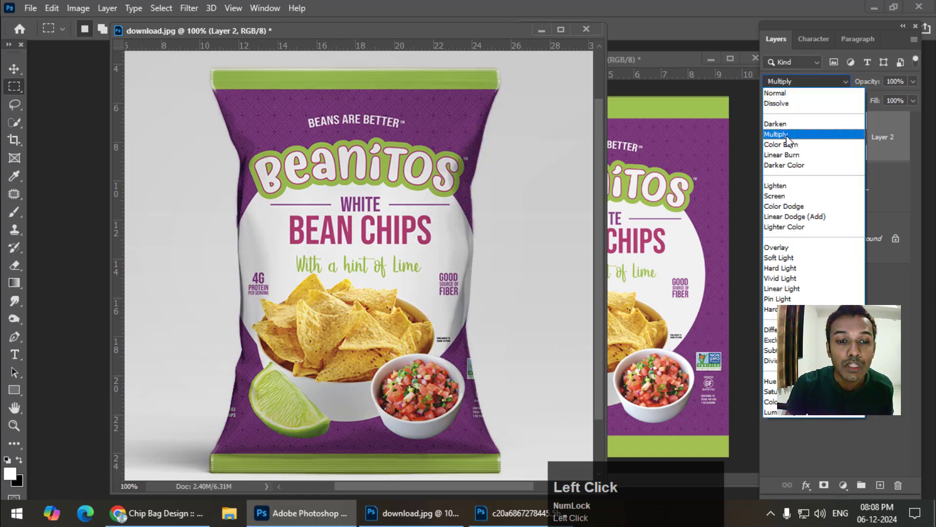
{"action": "left_click", "coordinate": [791, 139]}
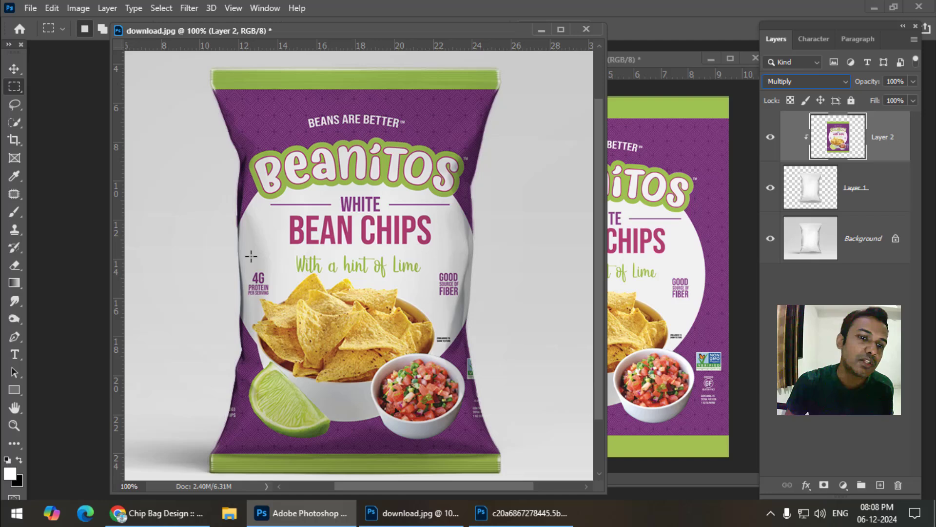
{"action": "left_click_drag", "start_coordinate": [646, 65], "coordinate": [303, 32]}
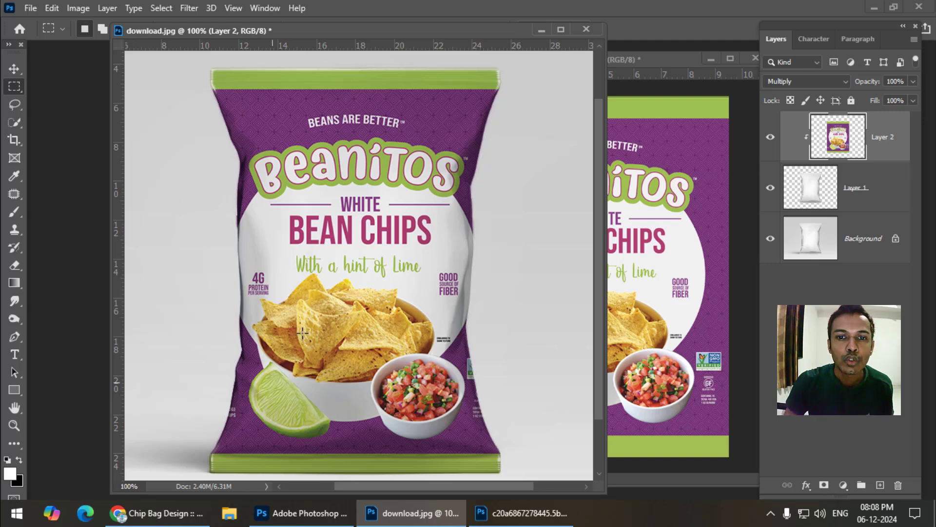
- Warp the design so its edges curve to the bag's pinched contour and commit the transform
{"action": "left_click", "coordinate": [56, 11]}
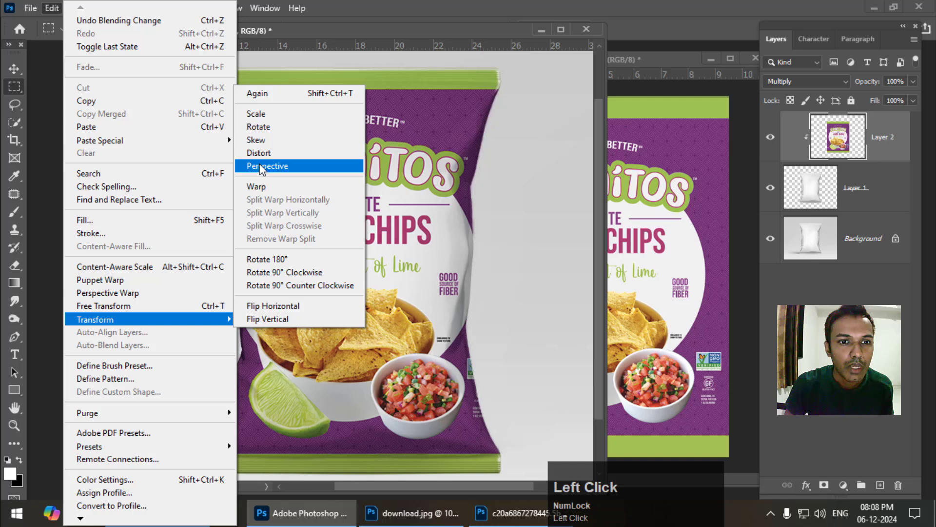
{"action": "left_click_drag", "start_coordinate": [278, 187], "coordinate": [373, 253]}
{"action": "key", "text": "Return"}
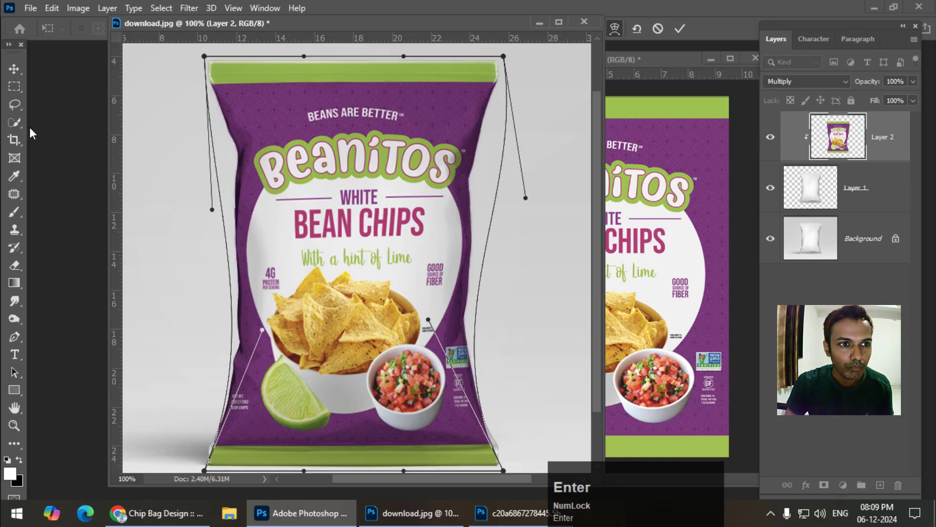
{"action": "left_click", "coordinate": [18, 93]}
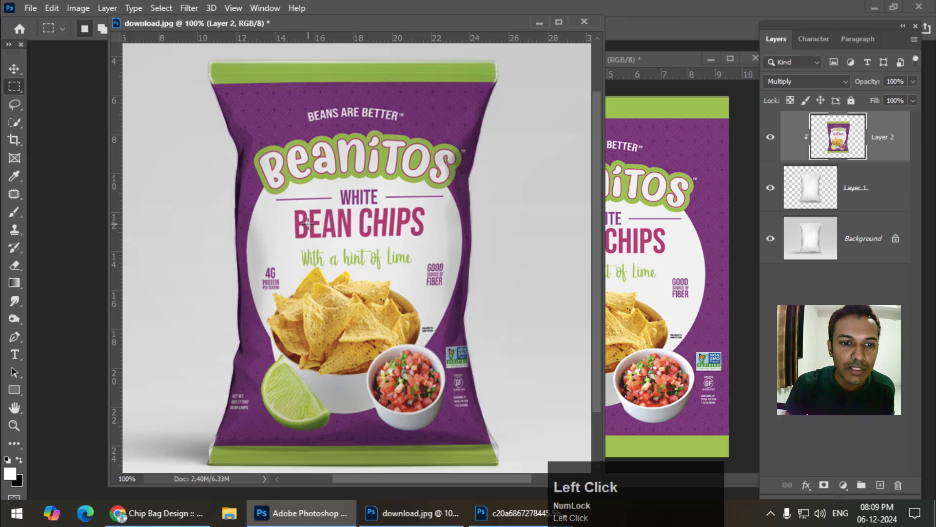
{"action": "left_click", "coordinate": [771, 138]}
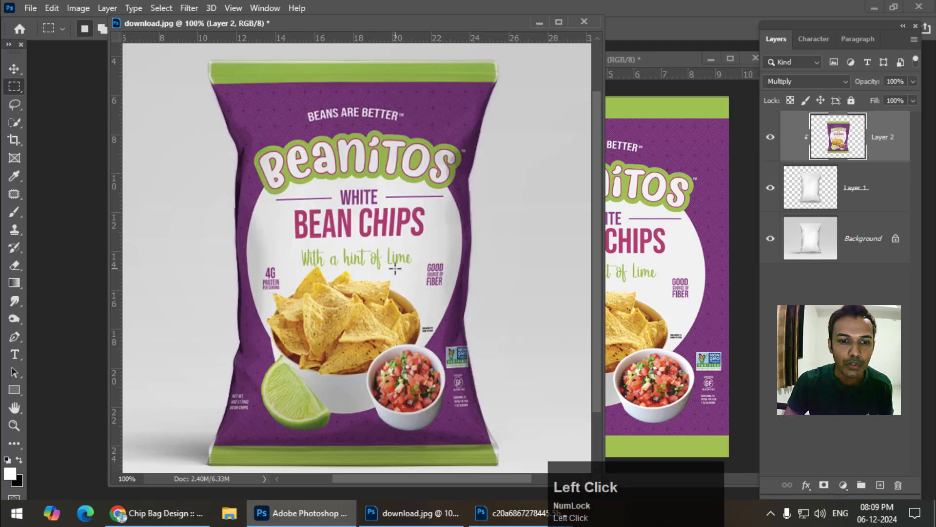